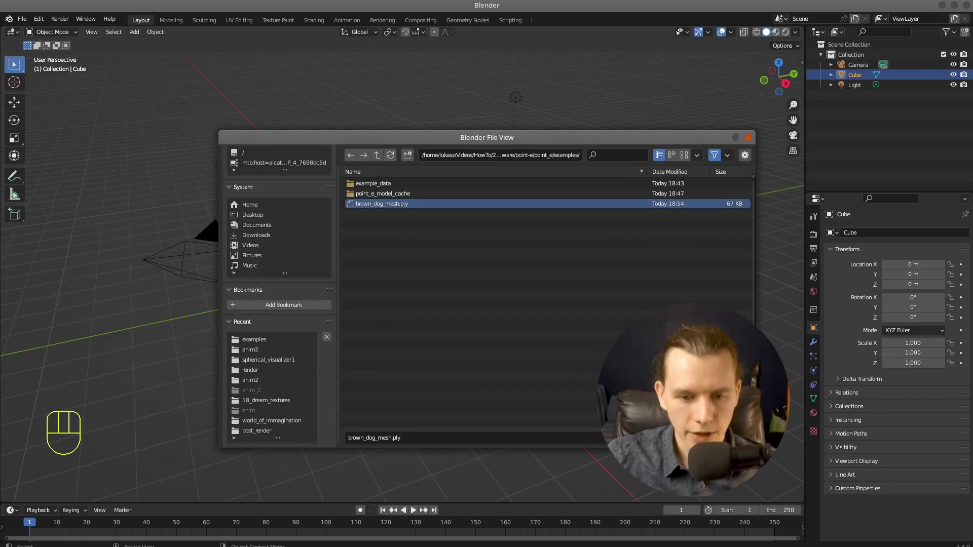
Import brown_dog_mesh.ply and delete the default cube, leaving only the dog in the scene
drag(637, 298, 625, 292)
click(414, 248)
key(x)
scroll(up, 3)
Select the brown dog mesh and apply Shade Smooth to remove the faceted look
drag(577, 254, 725, 239)
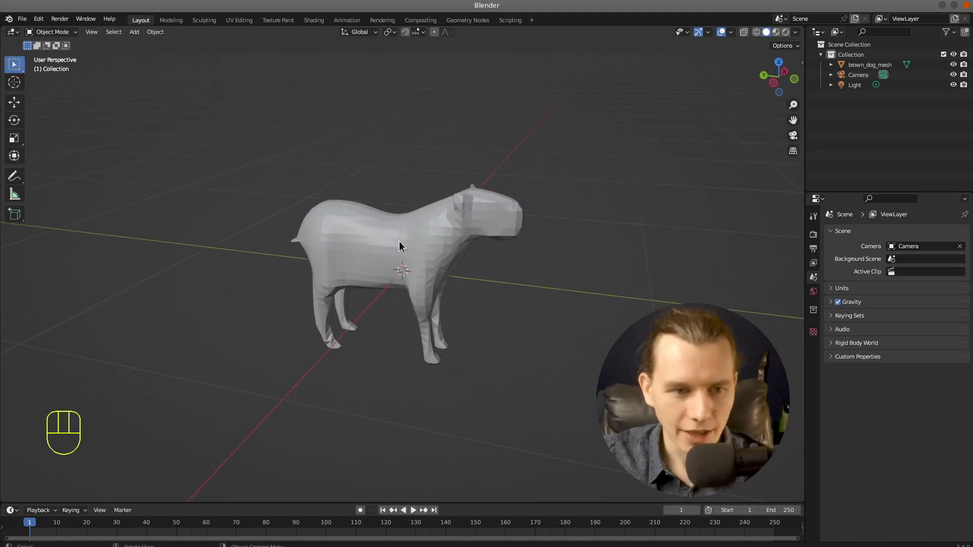
click(405, 249)
drag(429, 243, 414, 248)
drag(622, 244, 622, 234)
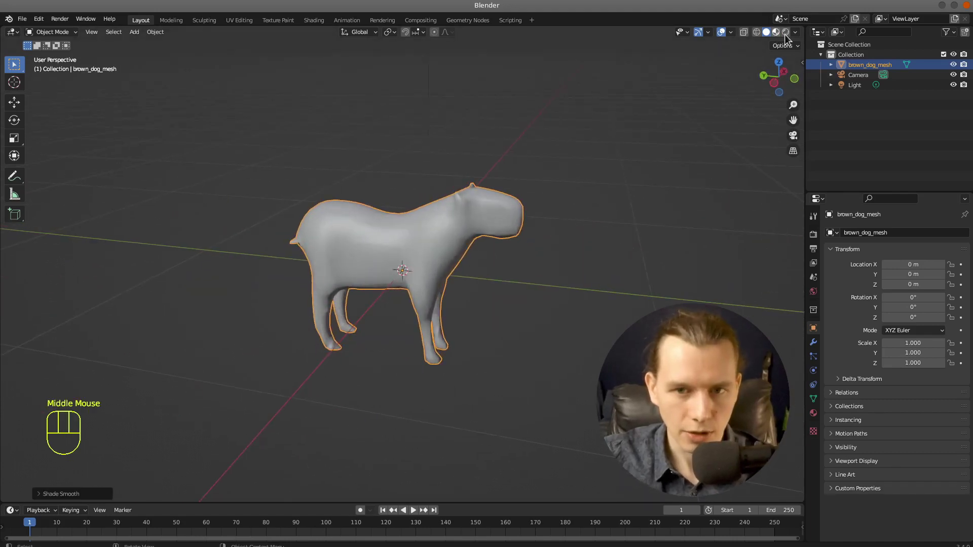
Switch the viewport shading to material preview mode
click(788, 38)
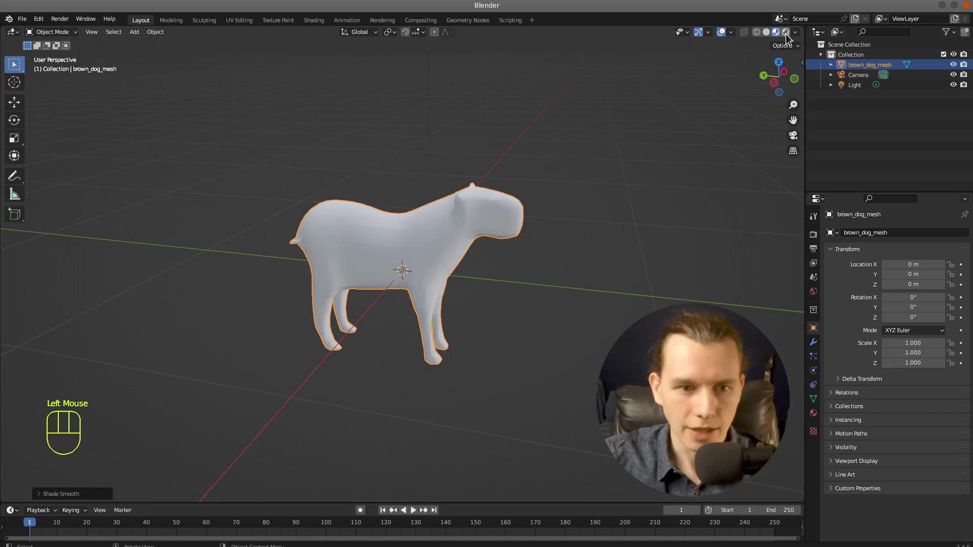
click(788, 37)
click(777, 35)
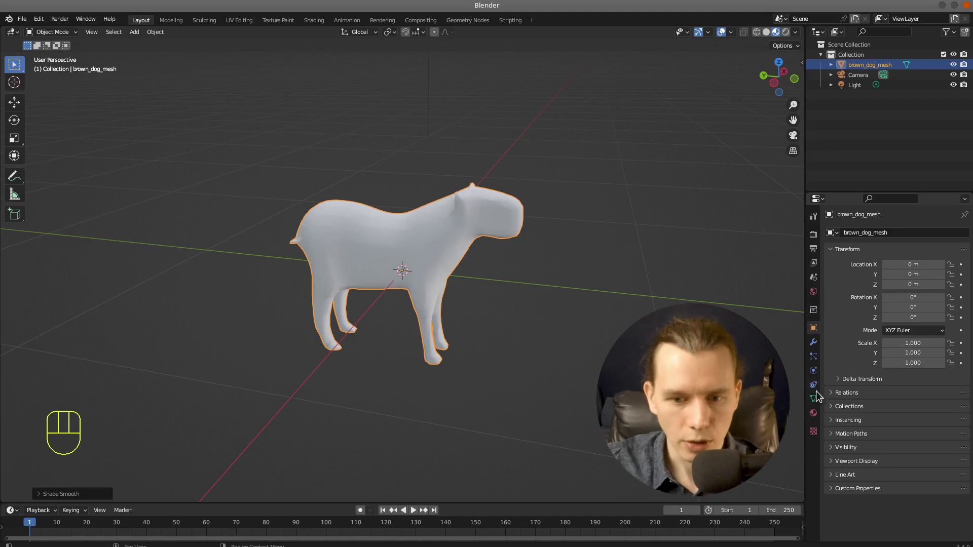
Assign a new material, Material.001 with Principled BSDF, to the dog mesh
click(818, 413)
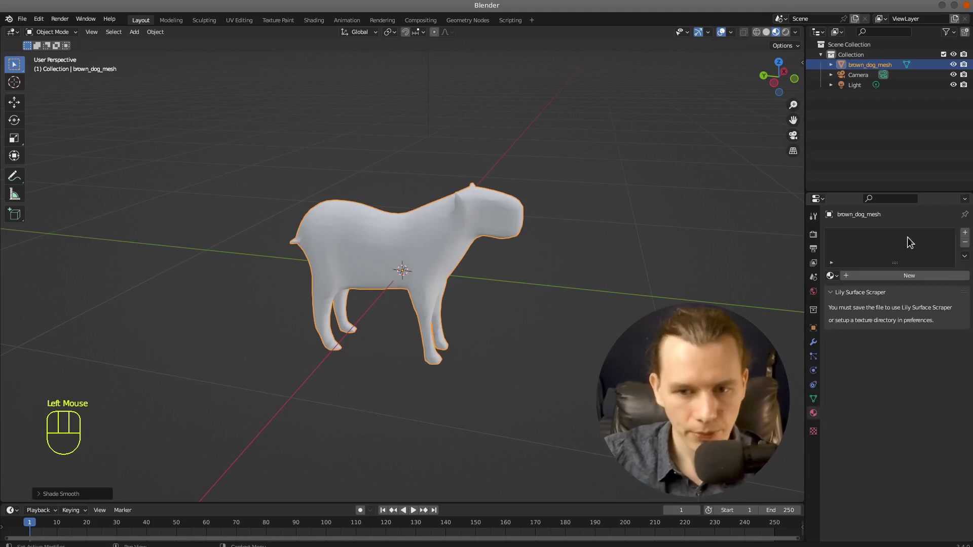
drag(883, 281, 836, 259)
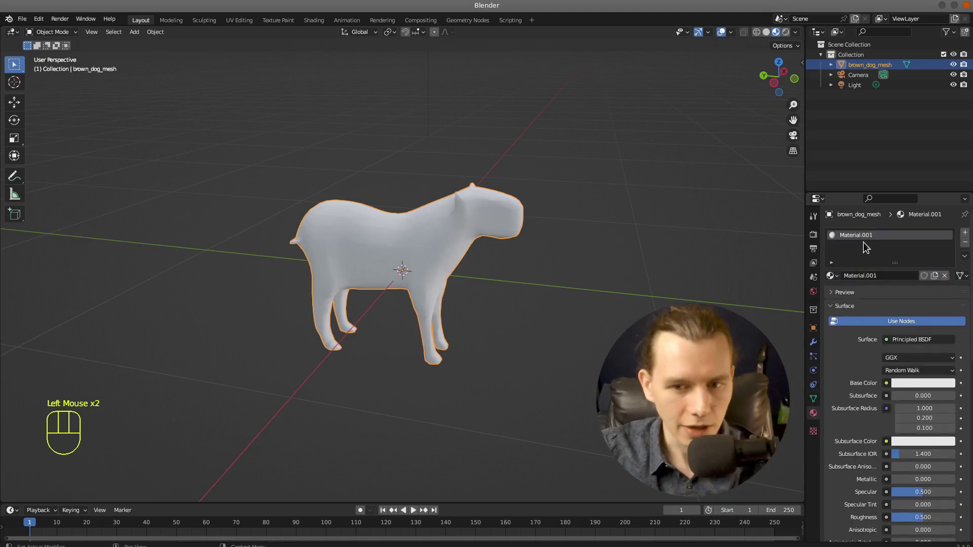